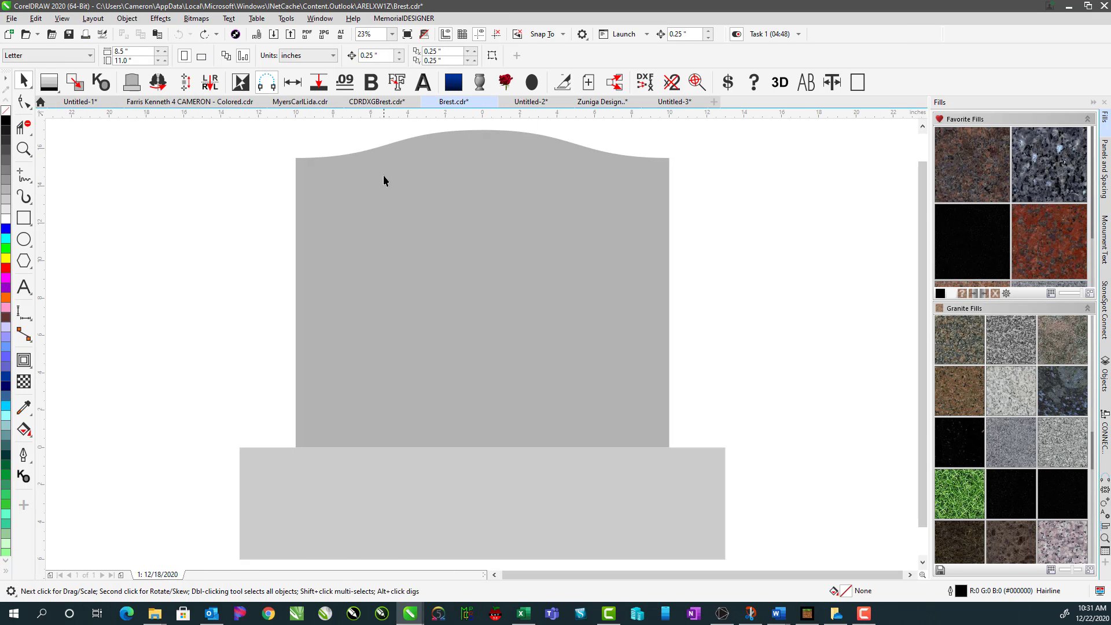
- Select the arched grey upright of the gravestone
click(394, 153)
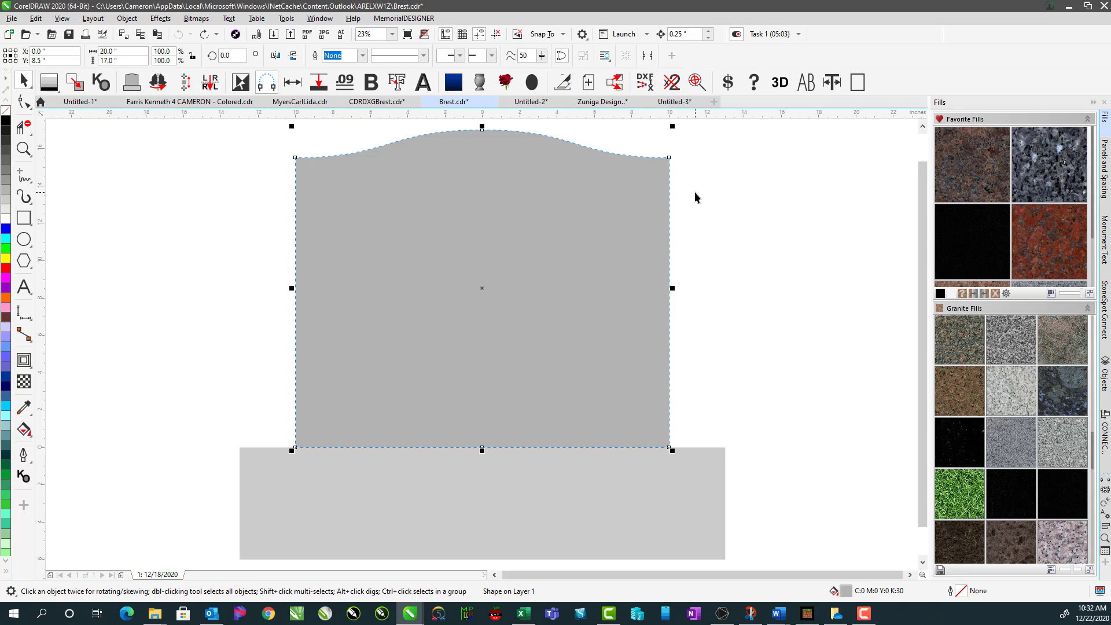
- Switch to Wireframe view and select the inset arched panel outline inside the upright
key(v)
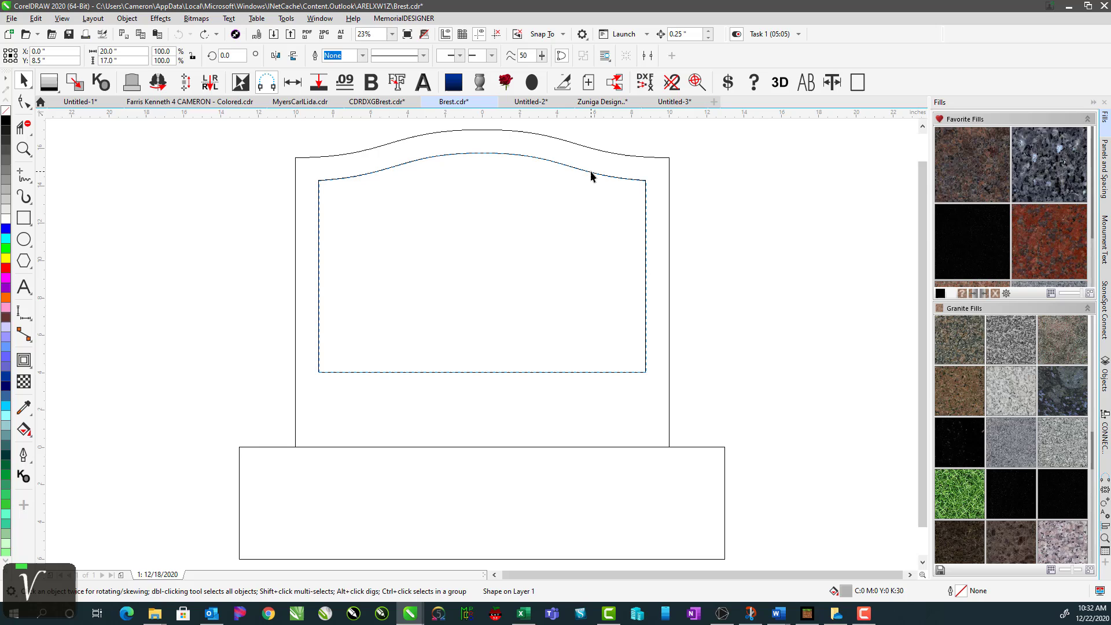
click(594, 175)
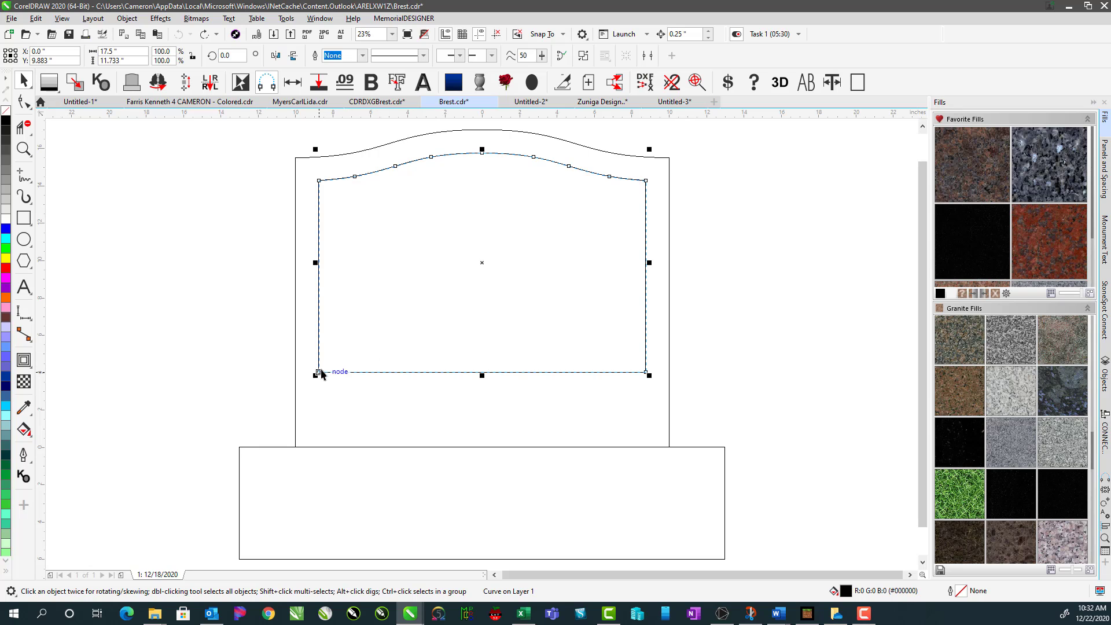
- Zoom to the panel's bottom-left corner and select its corner node with the Shape tool
click(325, 374)
scroll(up, 3)
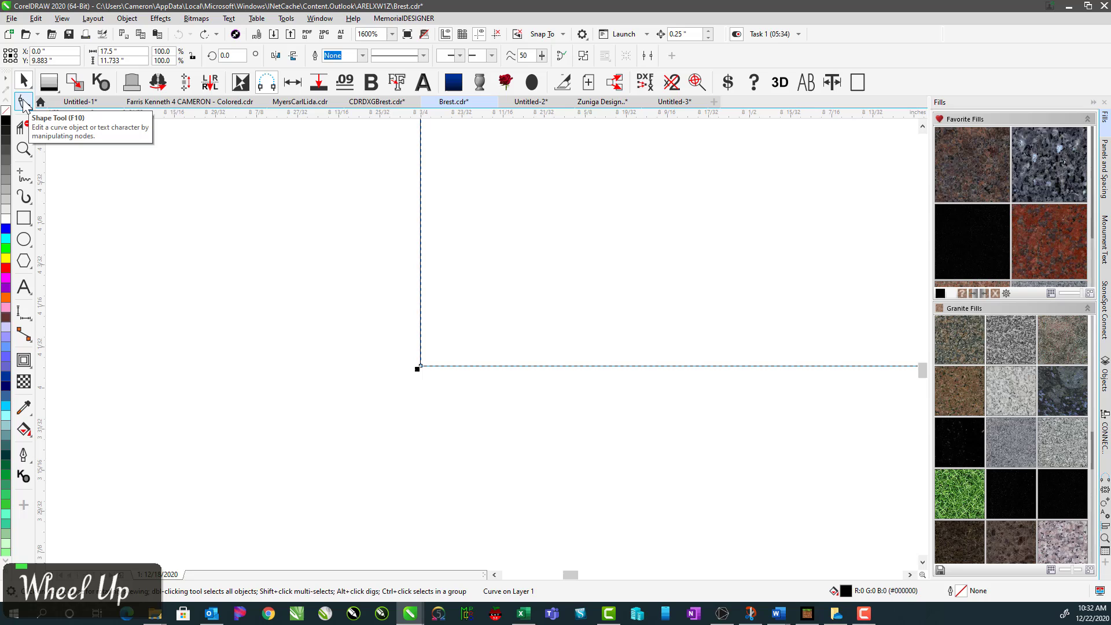
click(28, 105)
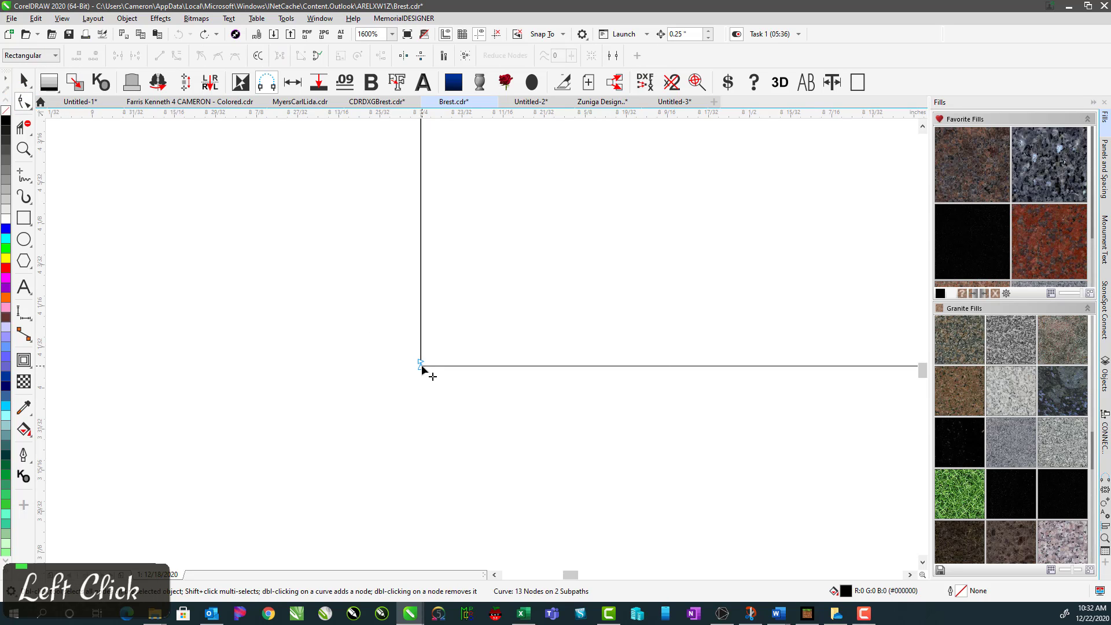
click(478, 204)
scroll(down, 3)
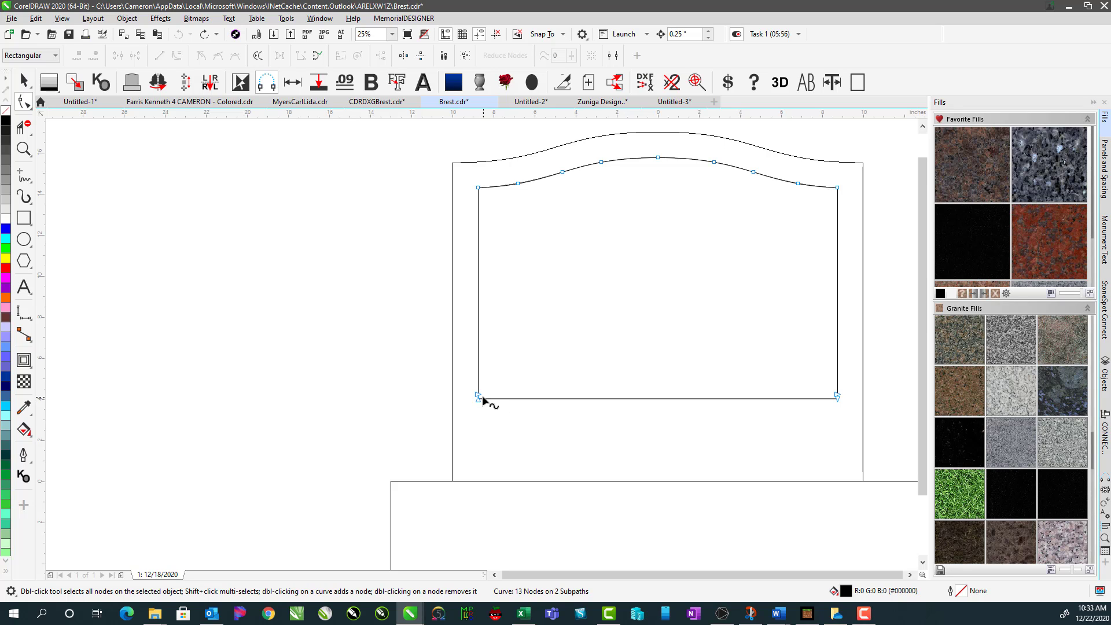
- Select the loose end nodes of the panel's sides and bottom edge to reconnect them
click(481, 405)
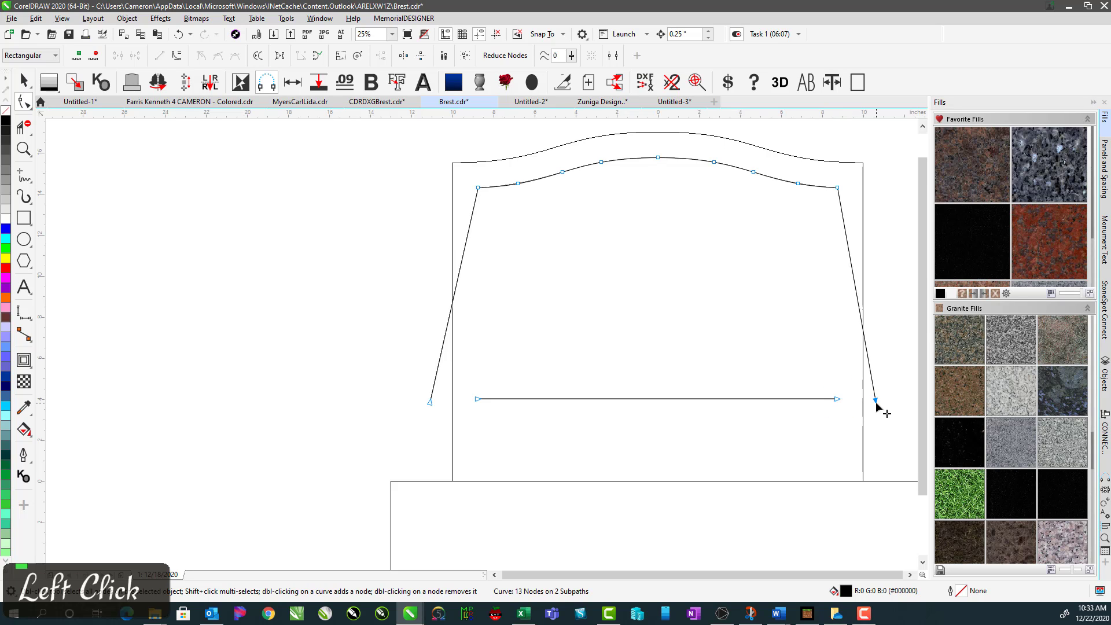
click(524, 386)
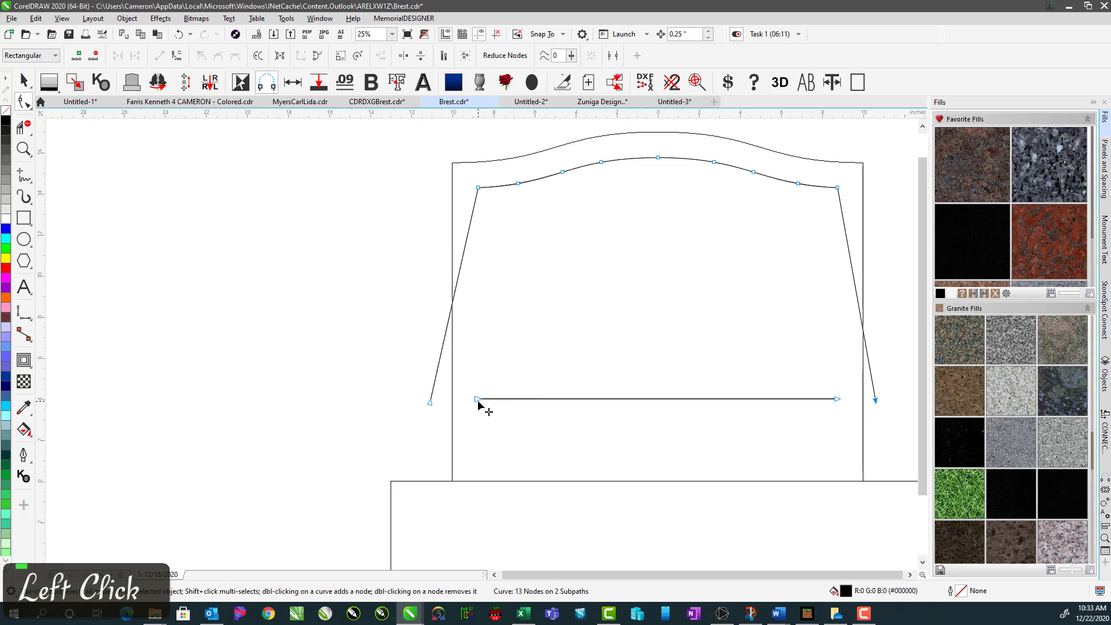
click(481, 405)
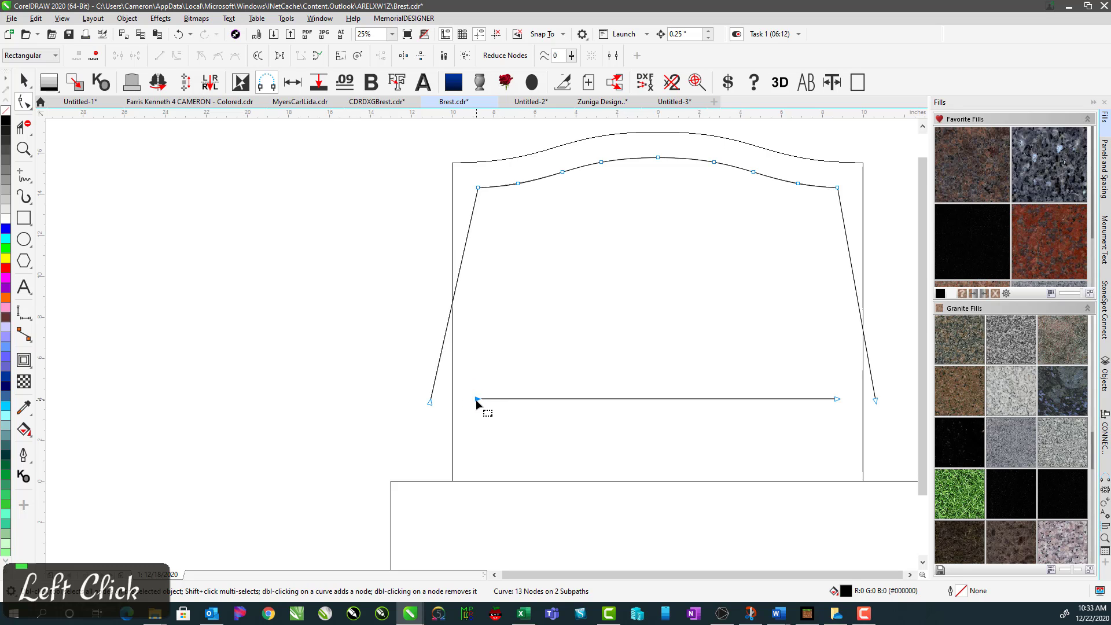
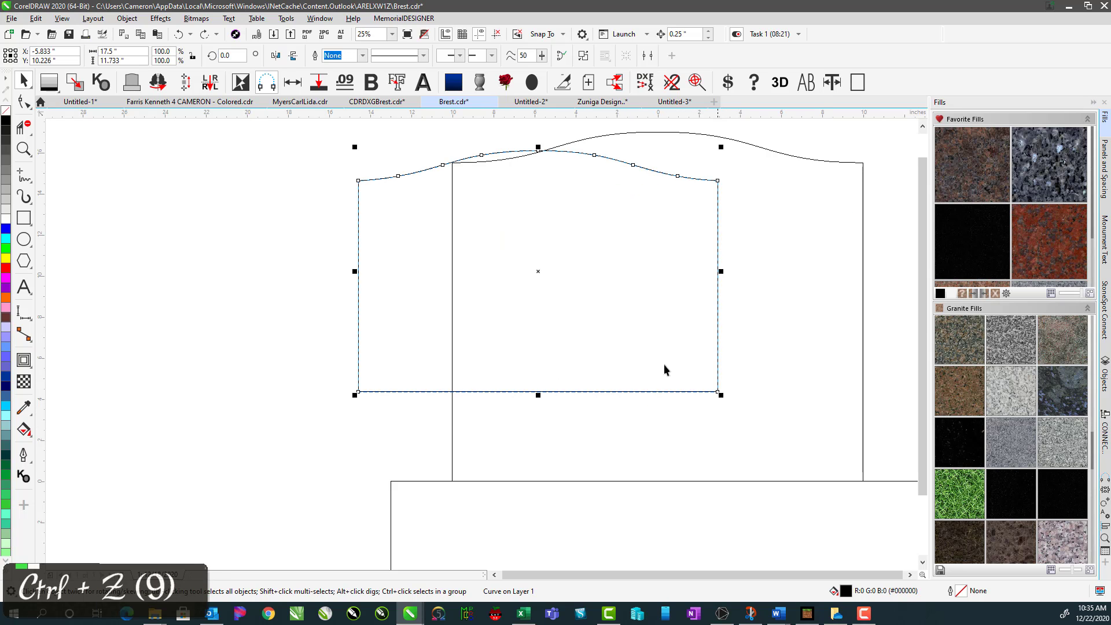
- Undo the unwanted panel shifts and reselect the centred inset panel outline
key(ctrl+z)
key(ctrl+z)
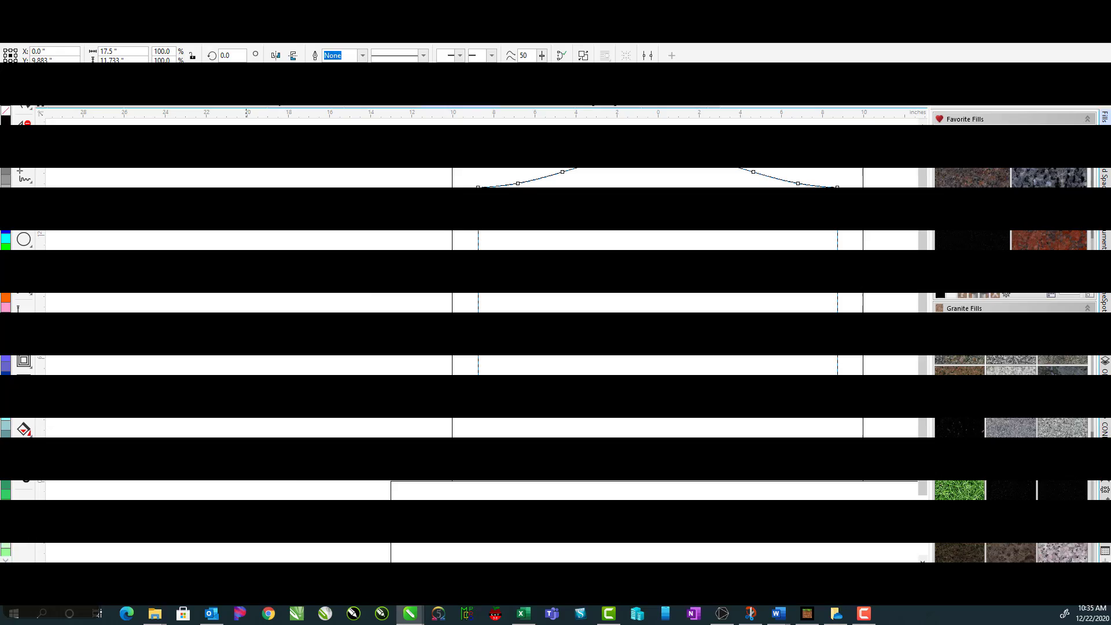
key(F4)
click(328, 374)
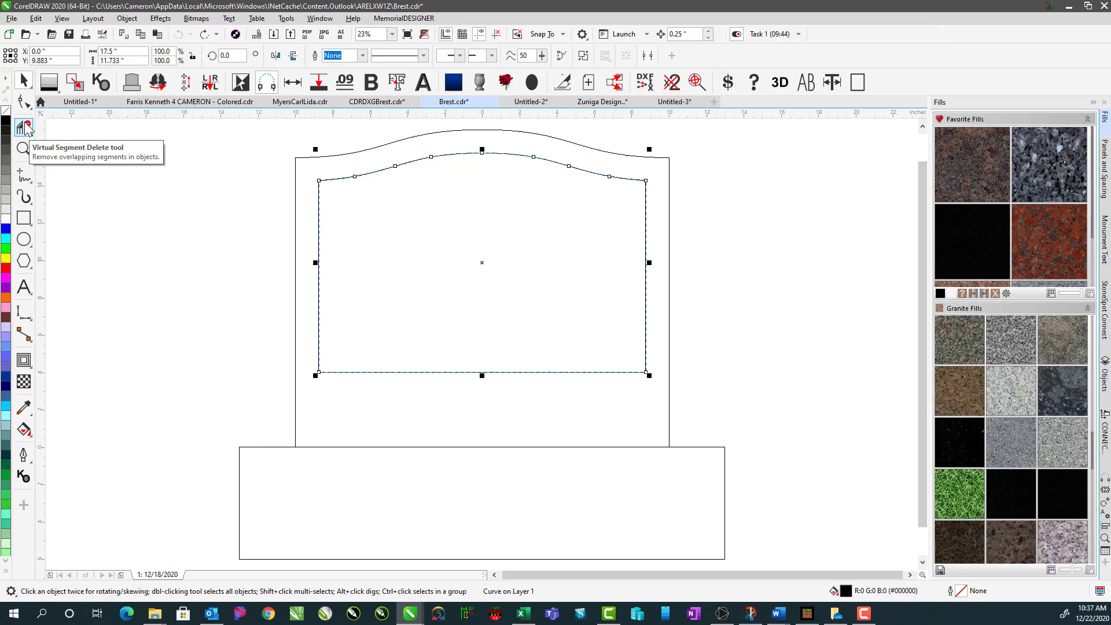
- Return to Enhanced view and pick the inset panel outline for node editing
click(30, 127)
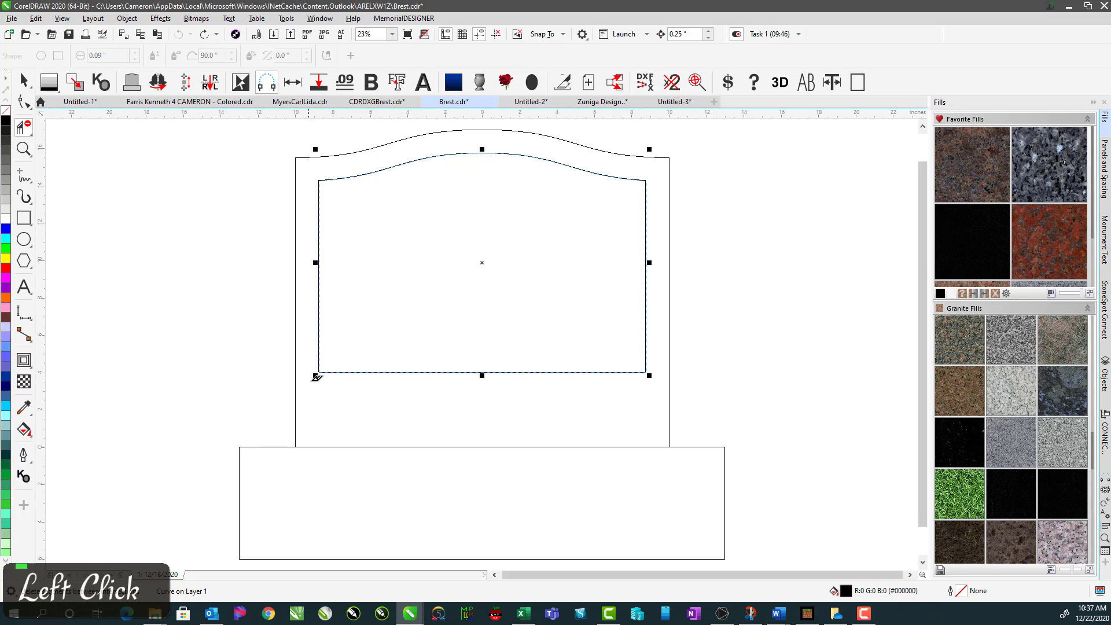
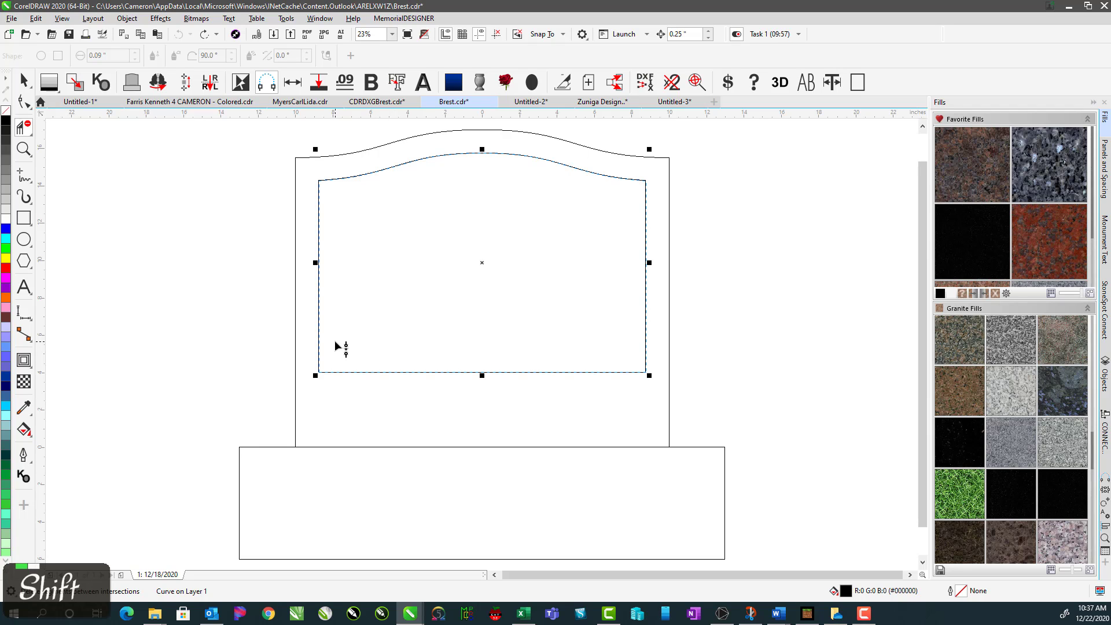
click(317, 360)
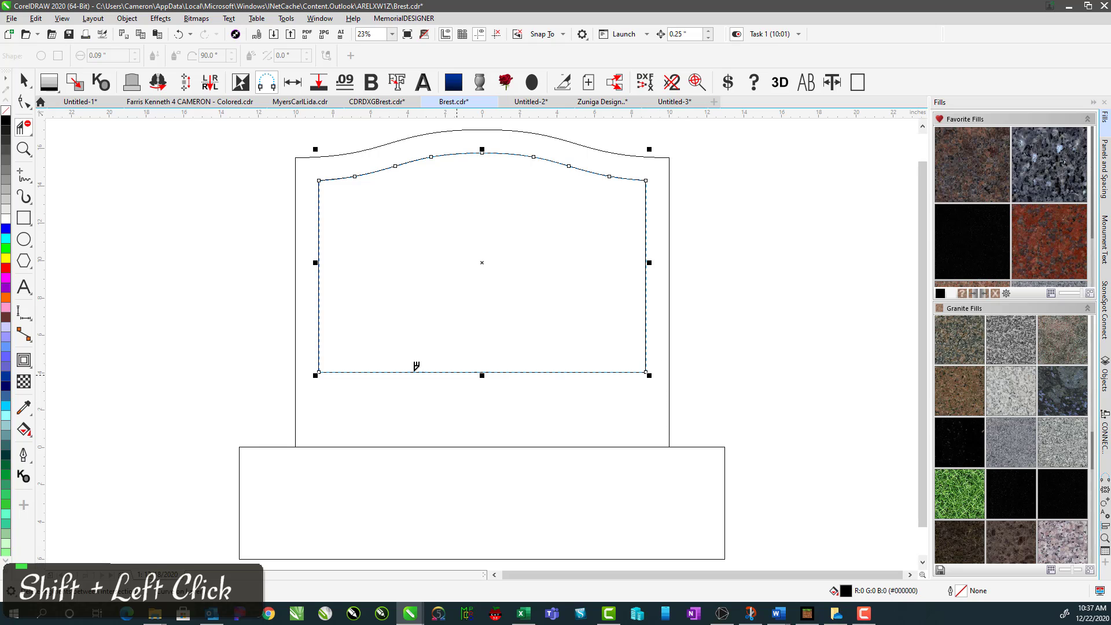
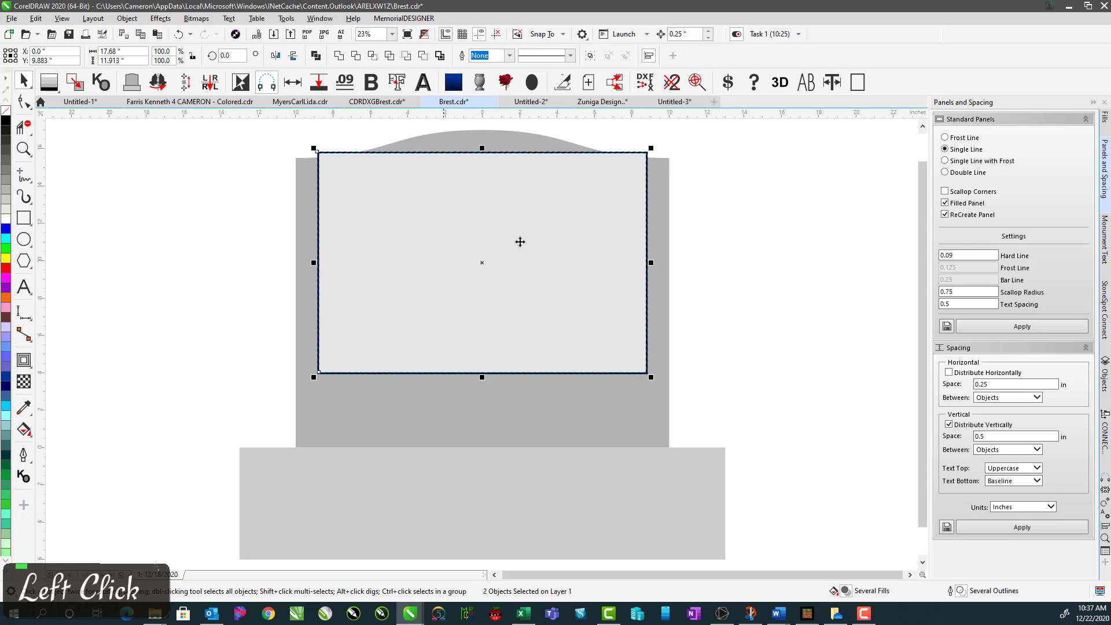
- Delete the inset panel outline and select the plain grey upright on its own
key(ctrl+z)
click(949, 221)
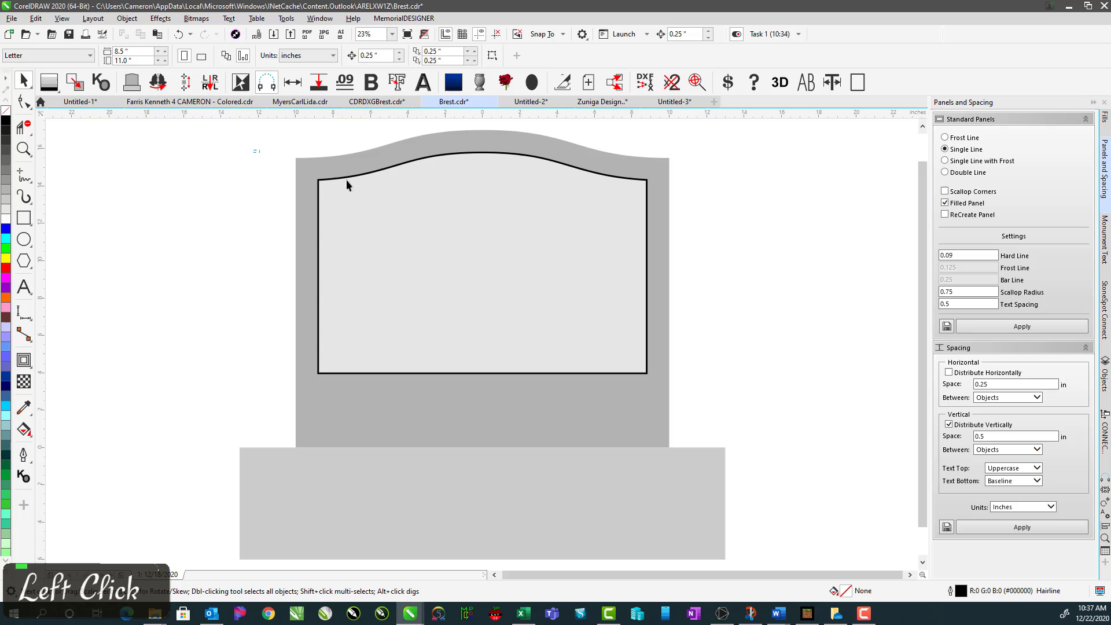
key(Delete)
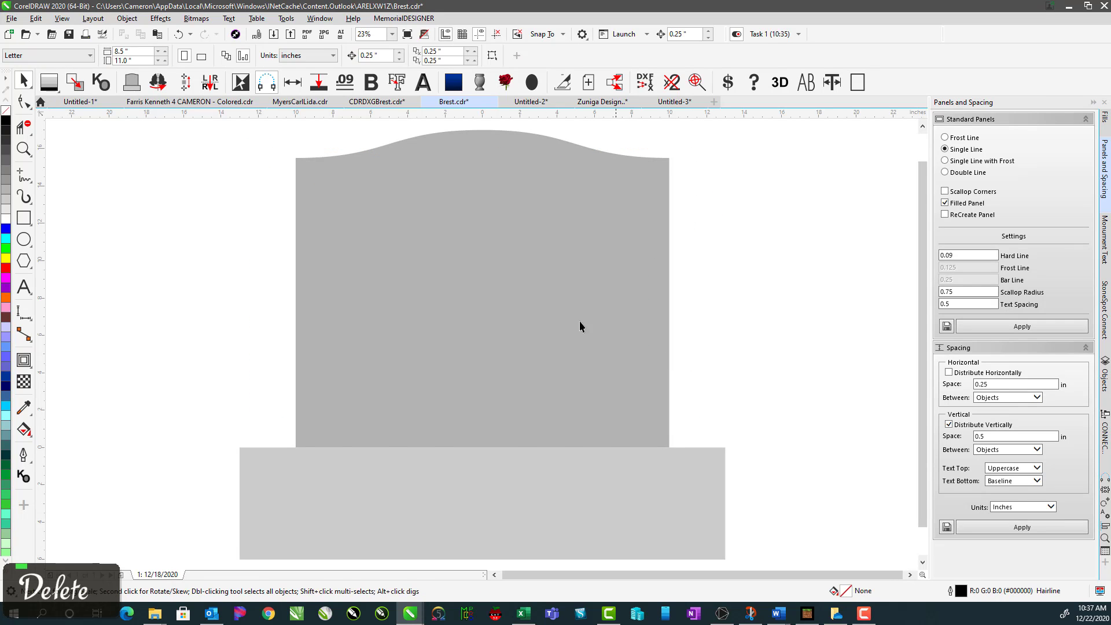
click(557, 307)
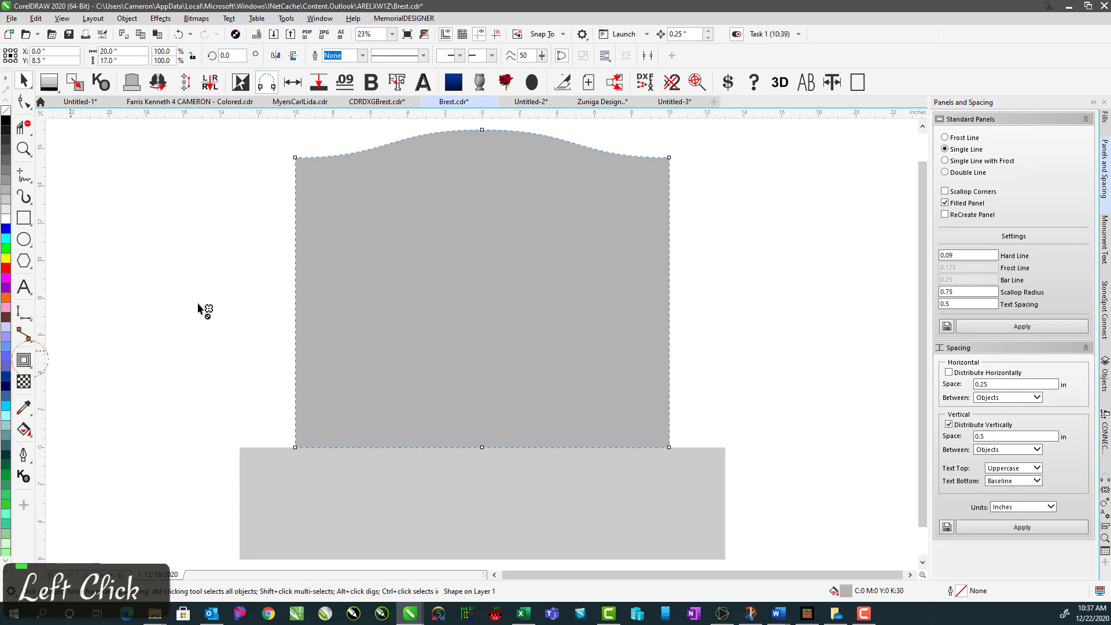
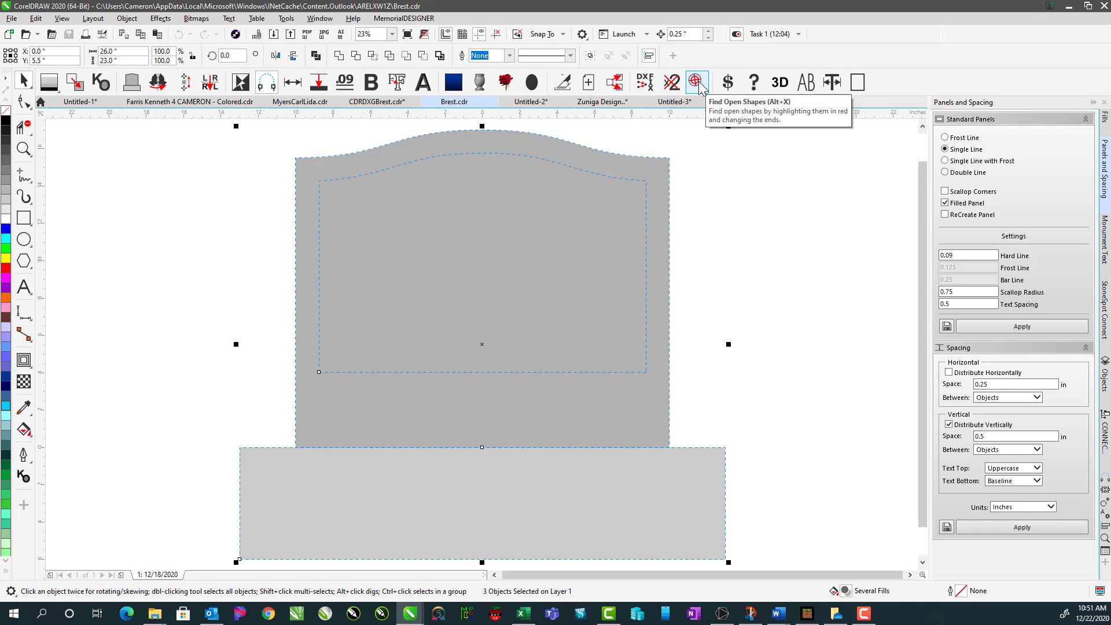
- Deselect, jump to the gap at the panel's bottom corner and drag the loose end onto its neighbour
click(704, 86)
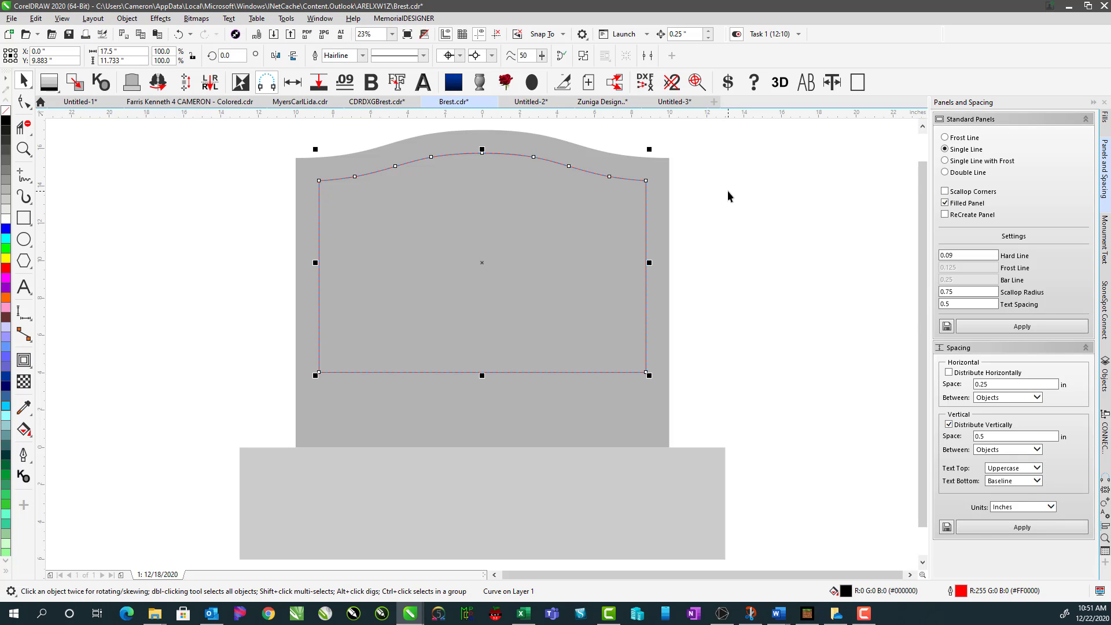
click(731, 195)
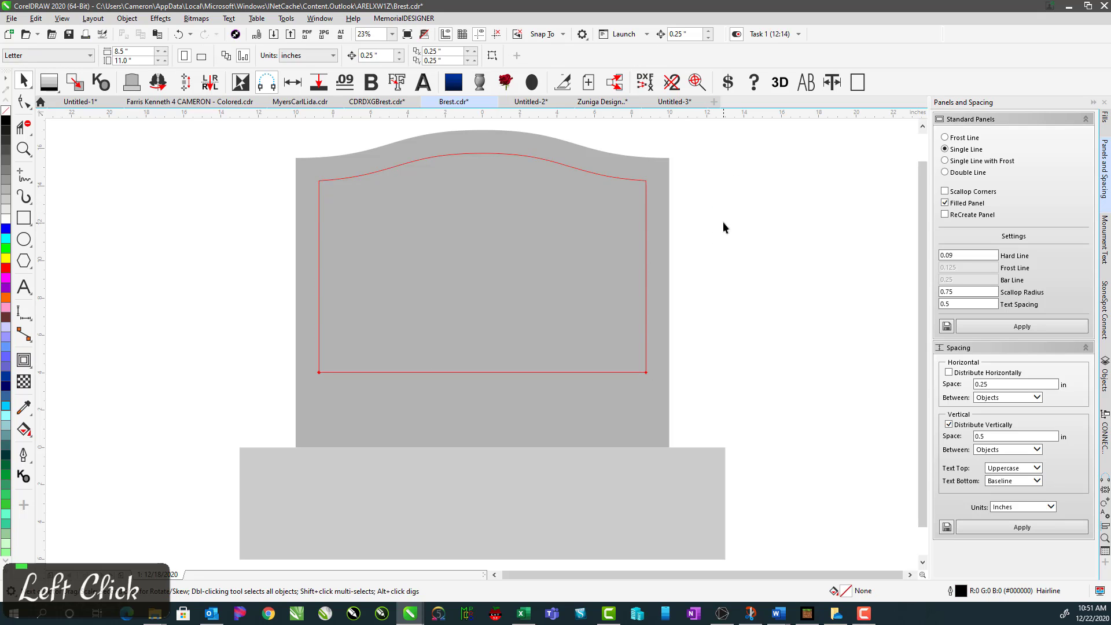
click(326, 382)
scroll(up, 3)
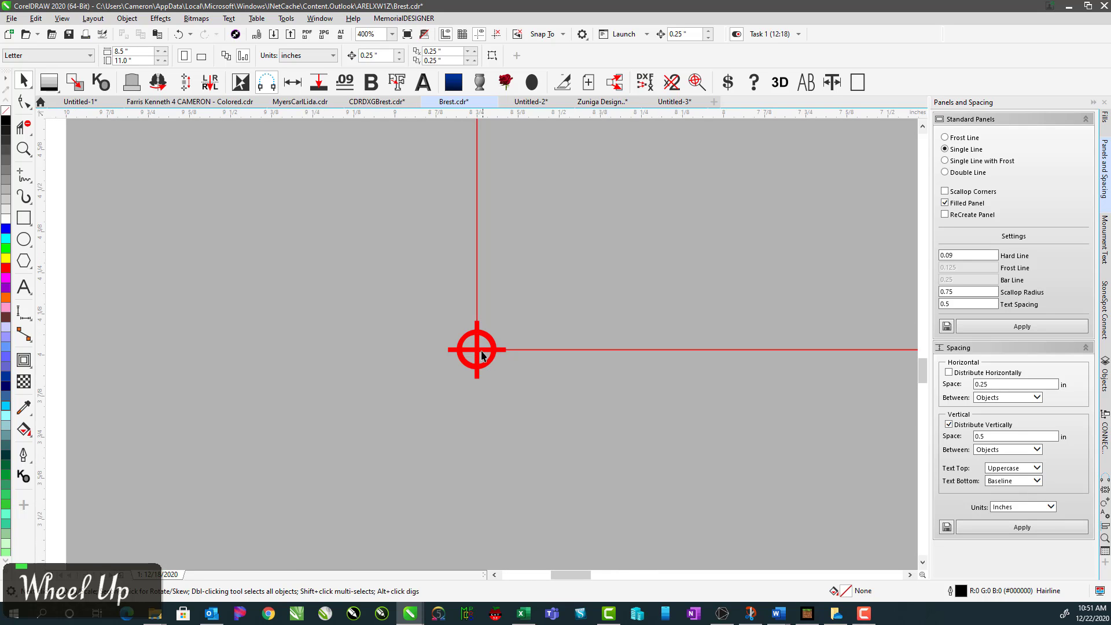
scroll(down, 3)
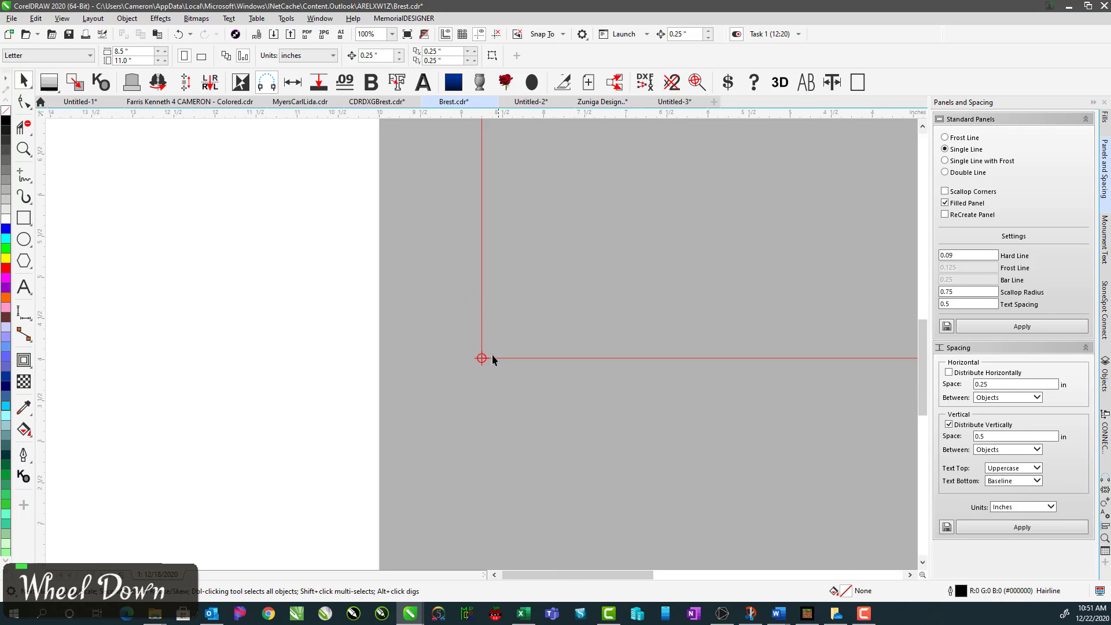
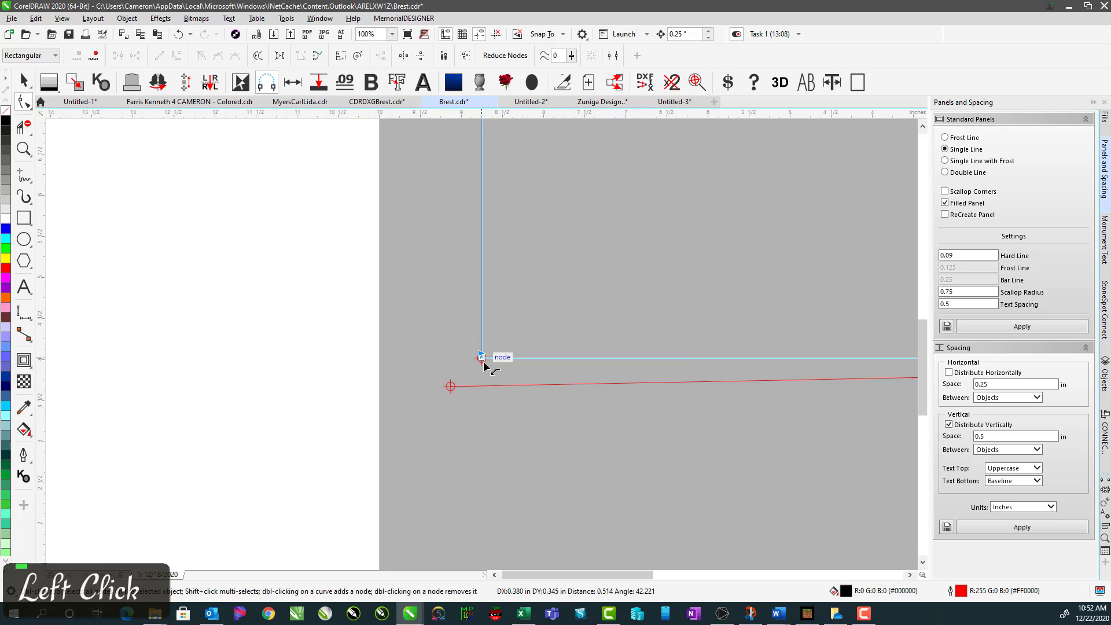
scroll(down, 3)
scroll(up, 3)
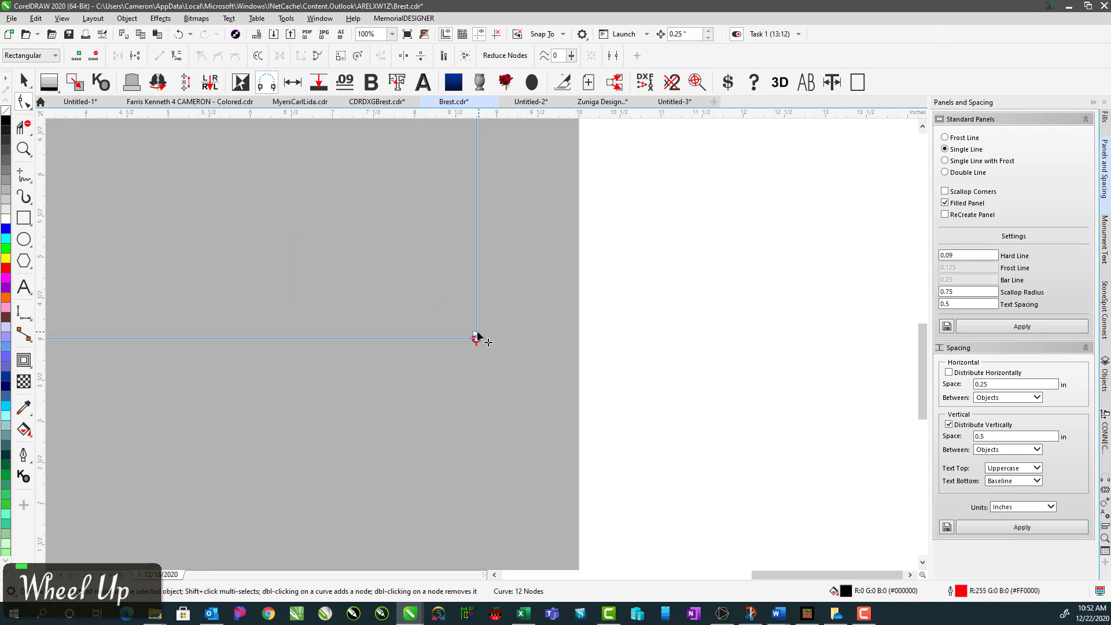
- Undo the corner node edits and select the whole unfilled panel outline
click(495, 339)
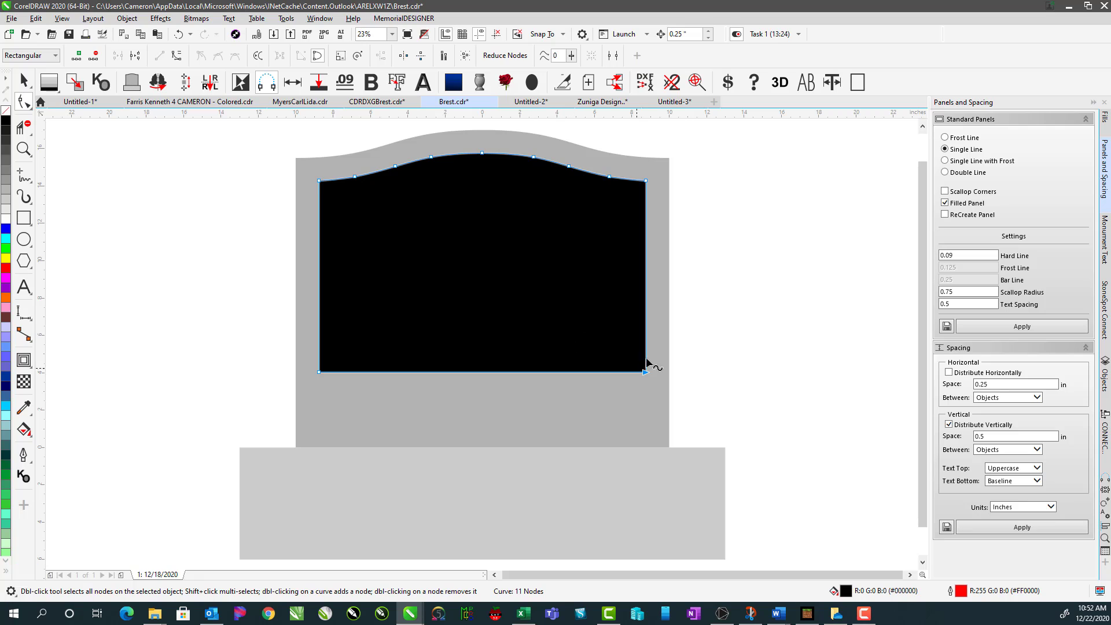
key(F4)
key(ctrl+z)
key(ctrl+z)
key(ctrl+z)
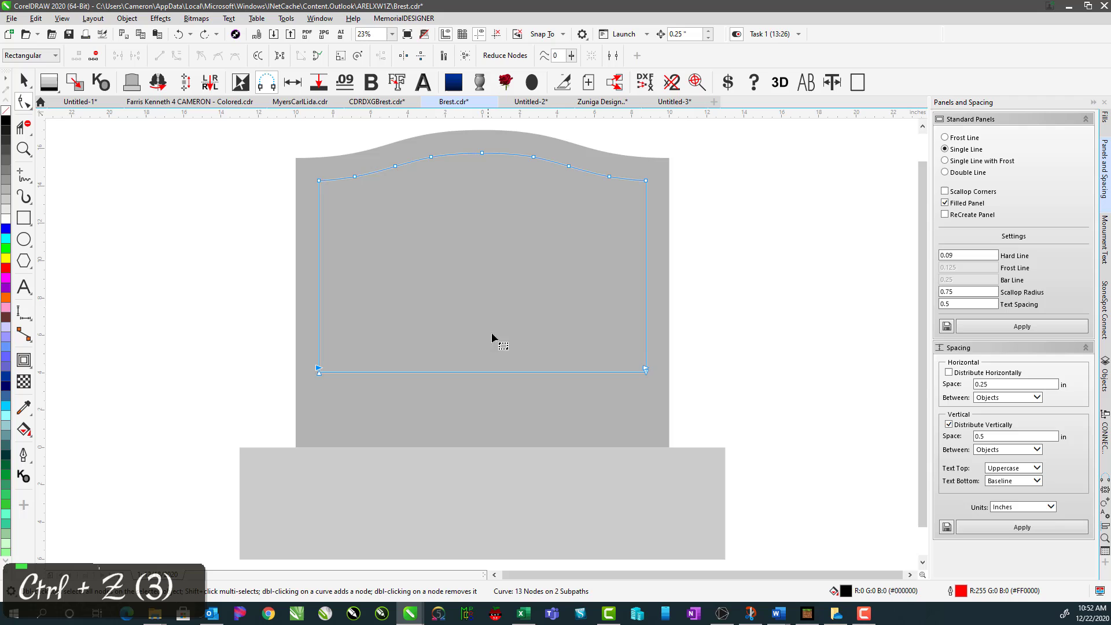
click(30, 81)
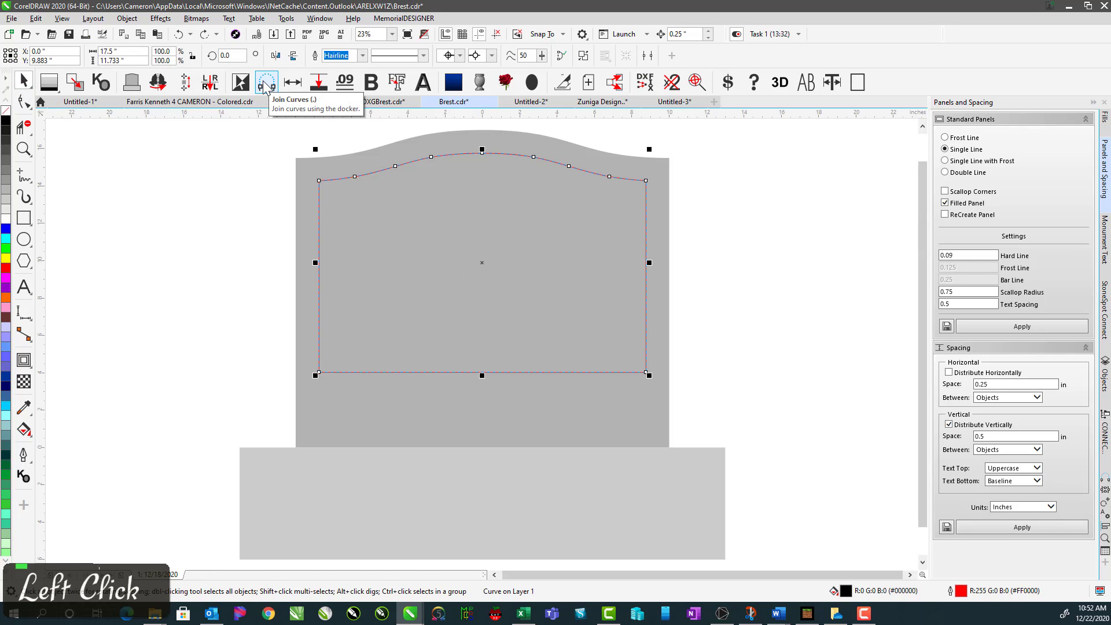
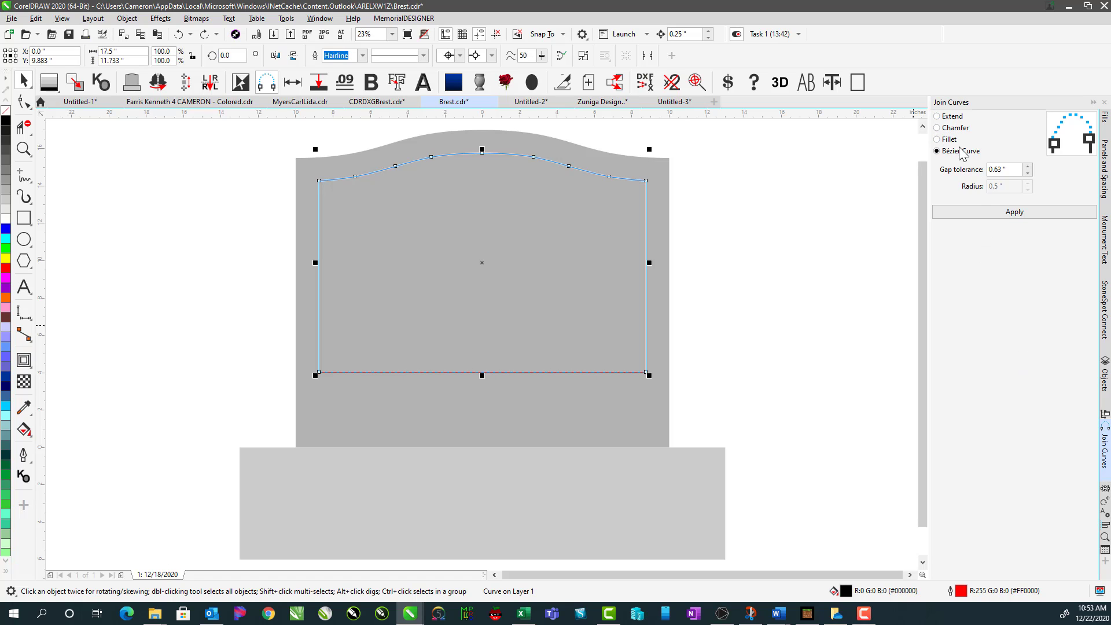
- Join the open ends with Extend at 0.63" gap tolerance, closing the panel into a solid black shape
click(939, 119)
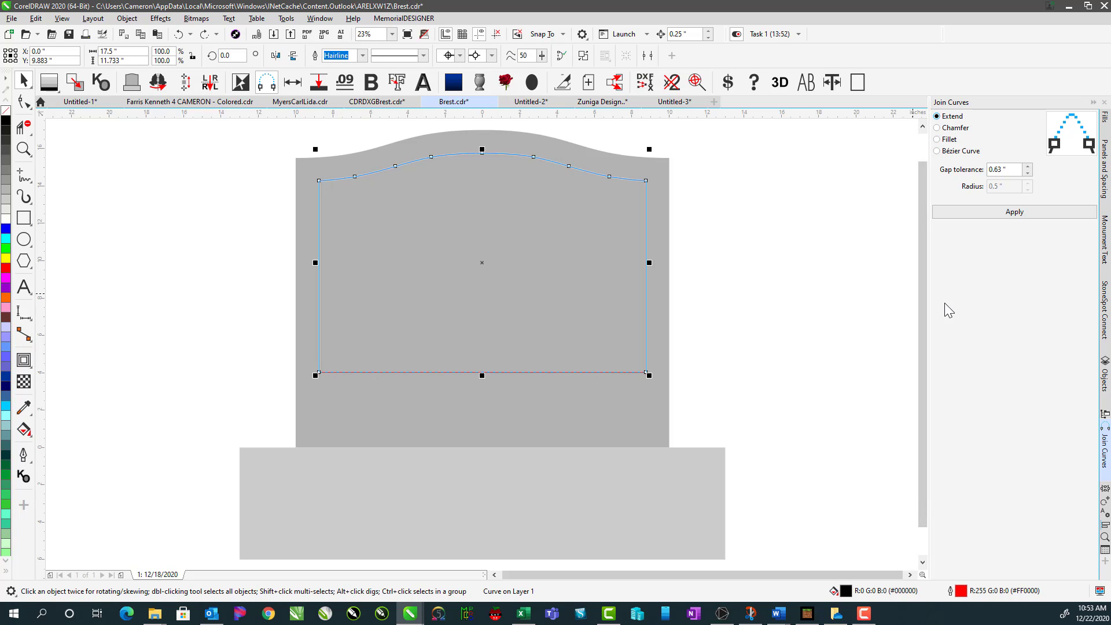
click(1022, 217)
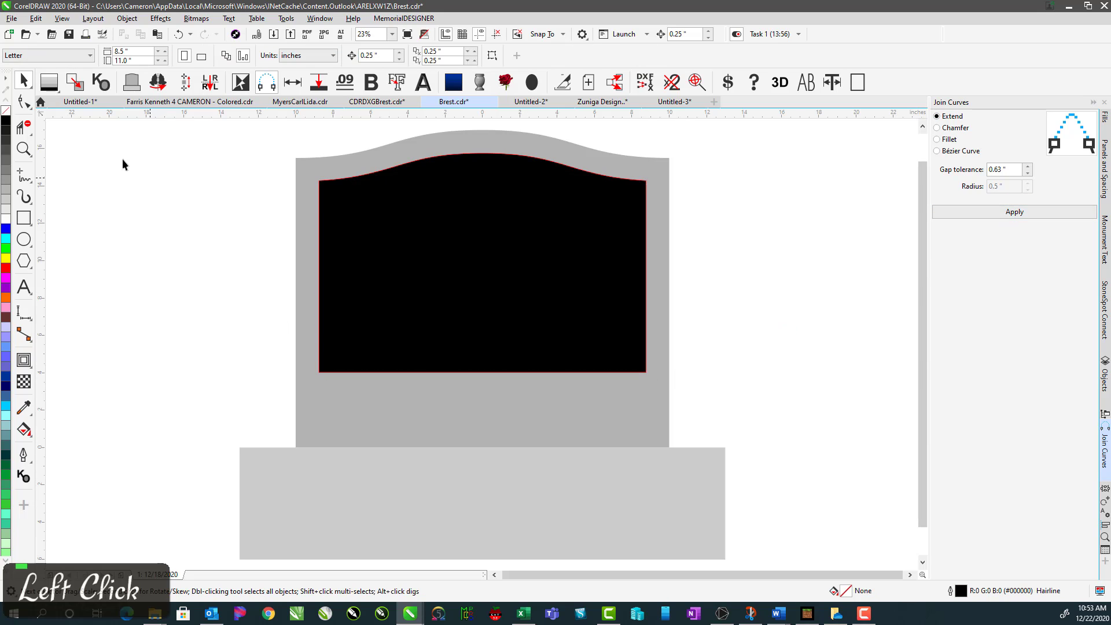